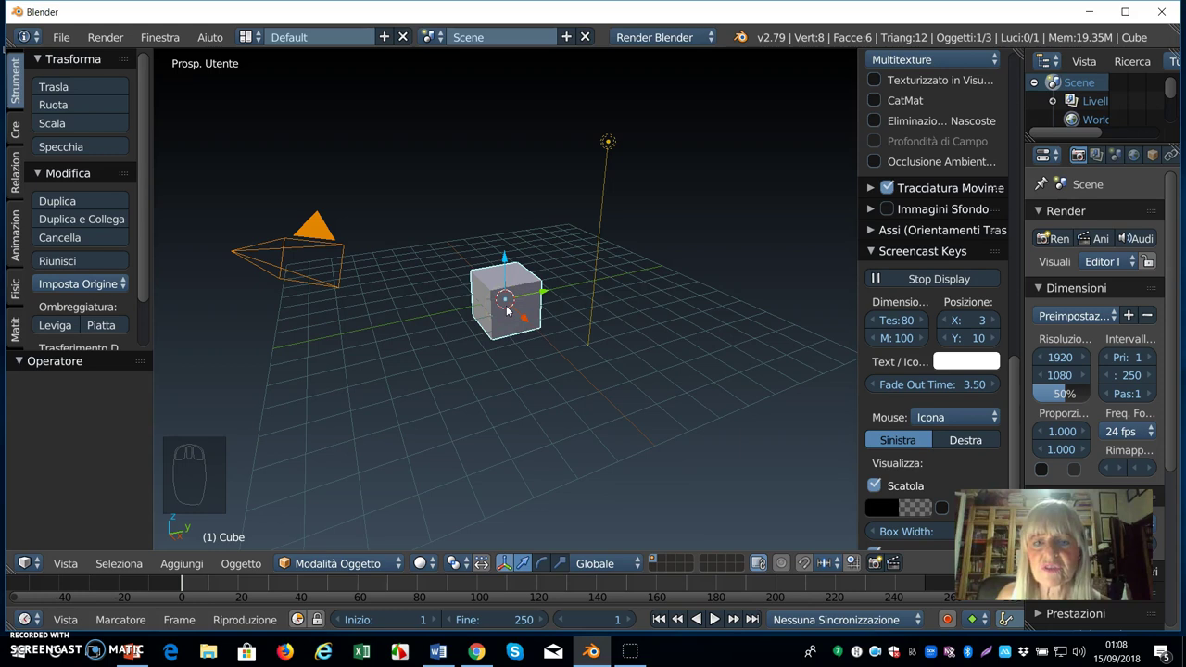
Step: Delete the default cube from the scene
{"action": "right_click", "coordinate": [510, 311]}
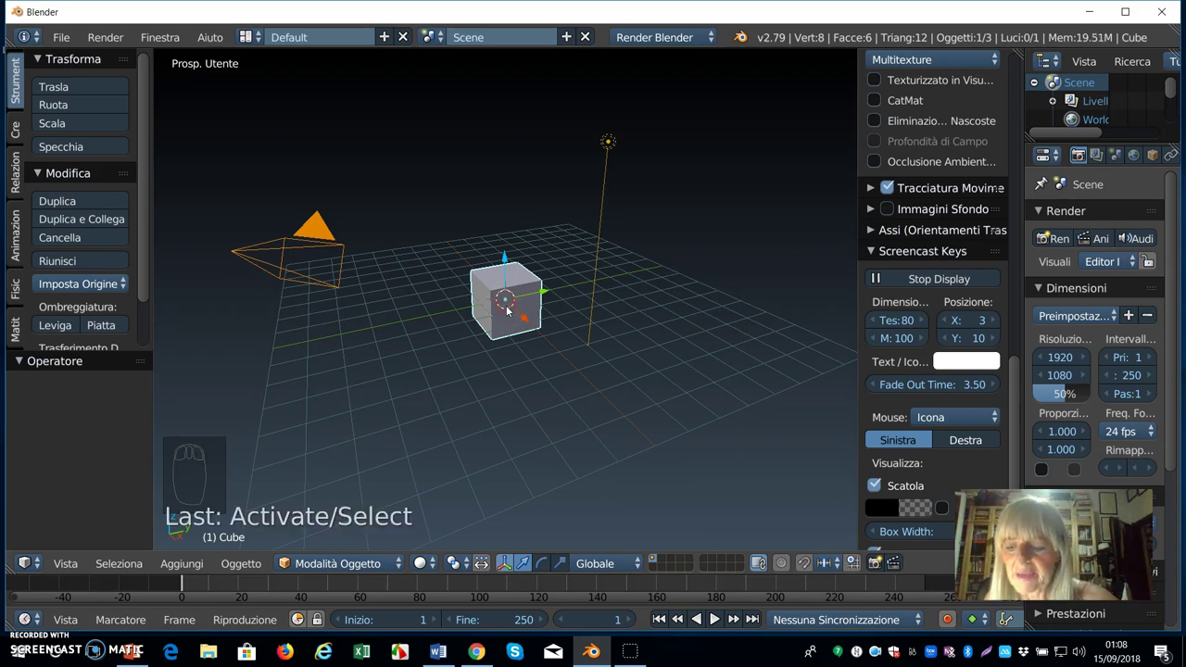
{"action": "key", "text": "Delete"}
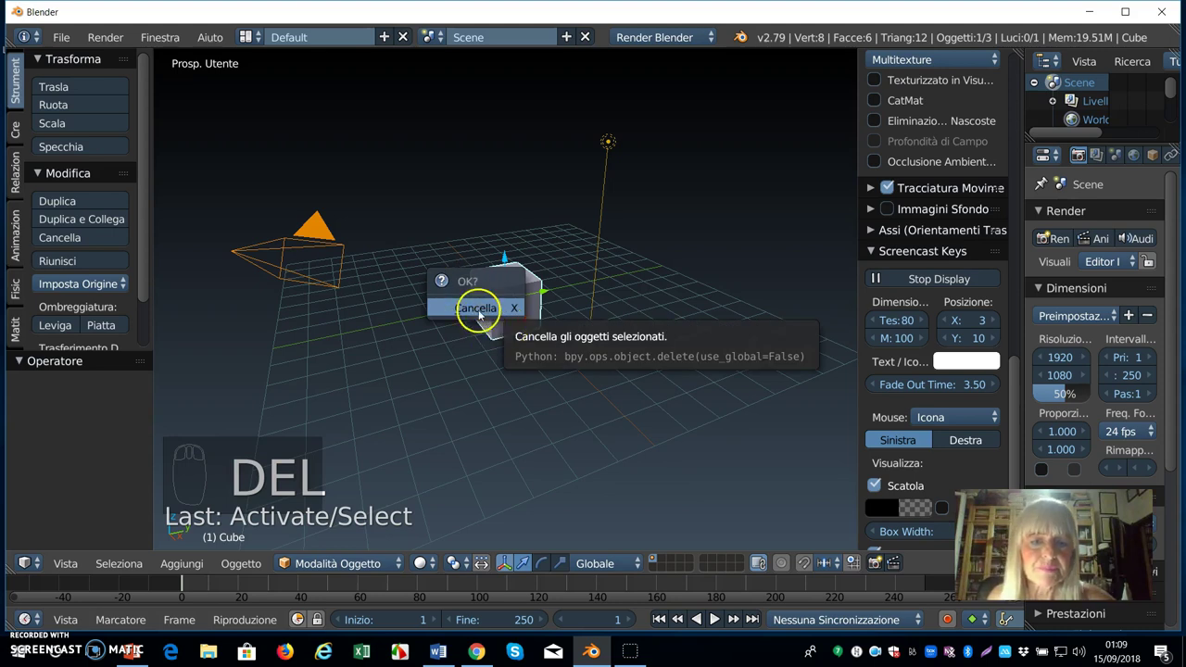
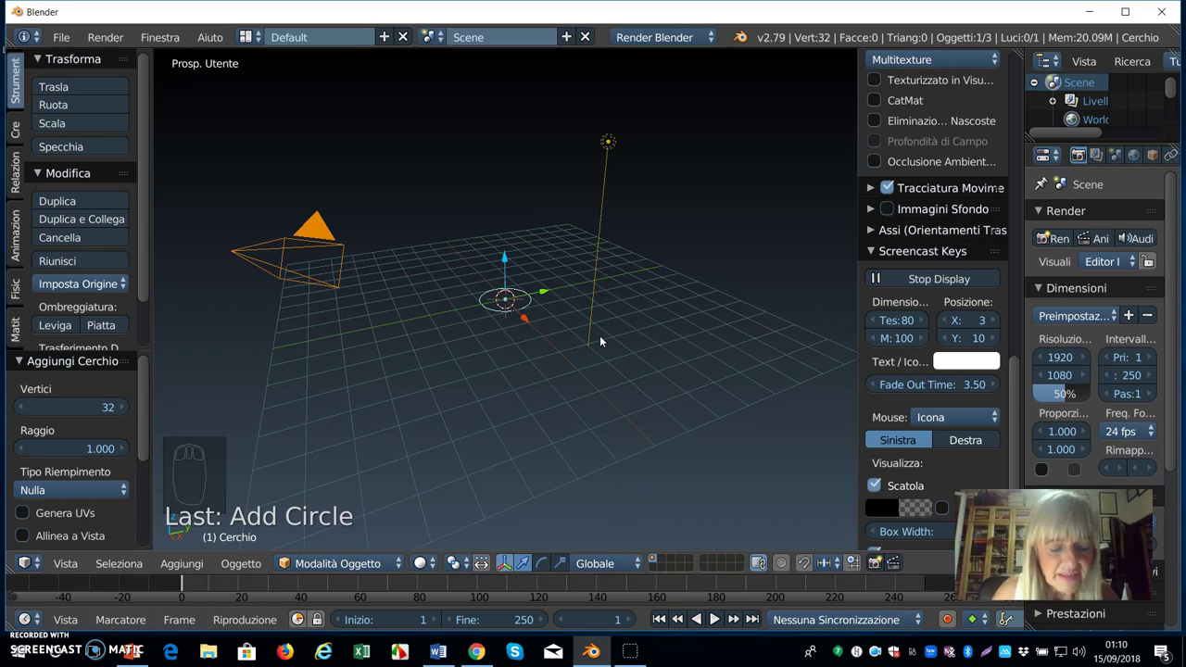
Step: Scale the Cerchio circle up to about 2.95 on all three axes
{"action": "key", "text": "s"}
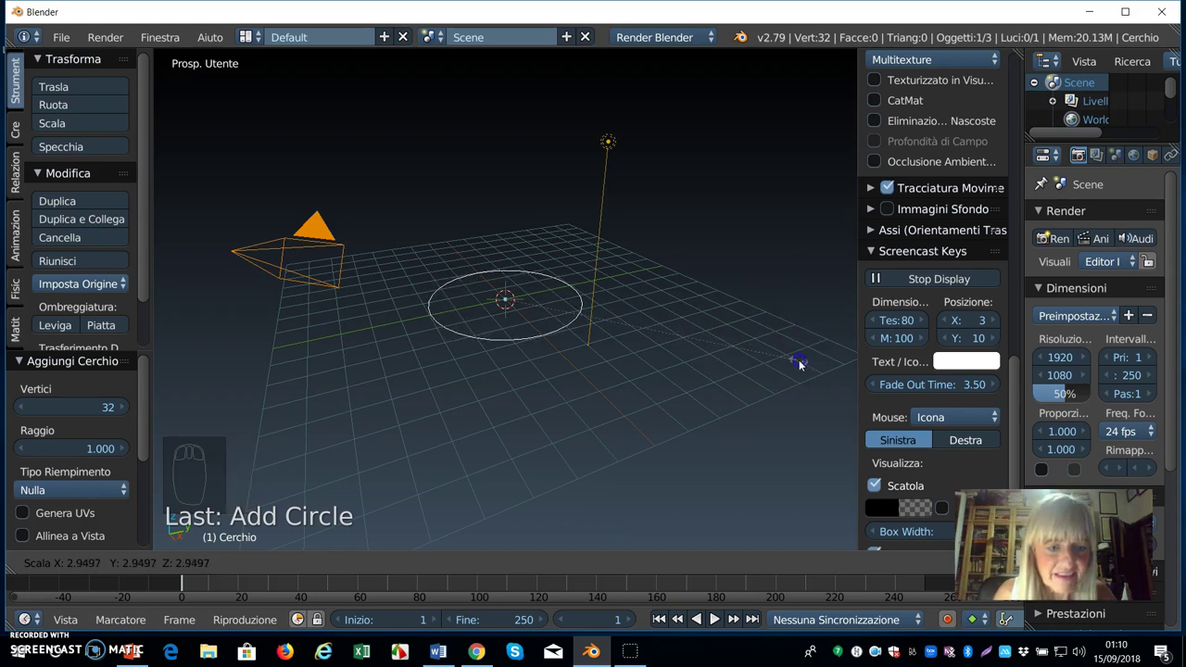
{"action": "left_click_drag", "start_coordinate": [803, 366], "coordinate": [532, 374]}
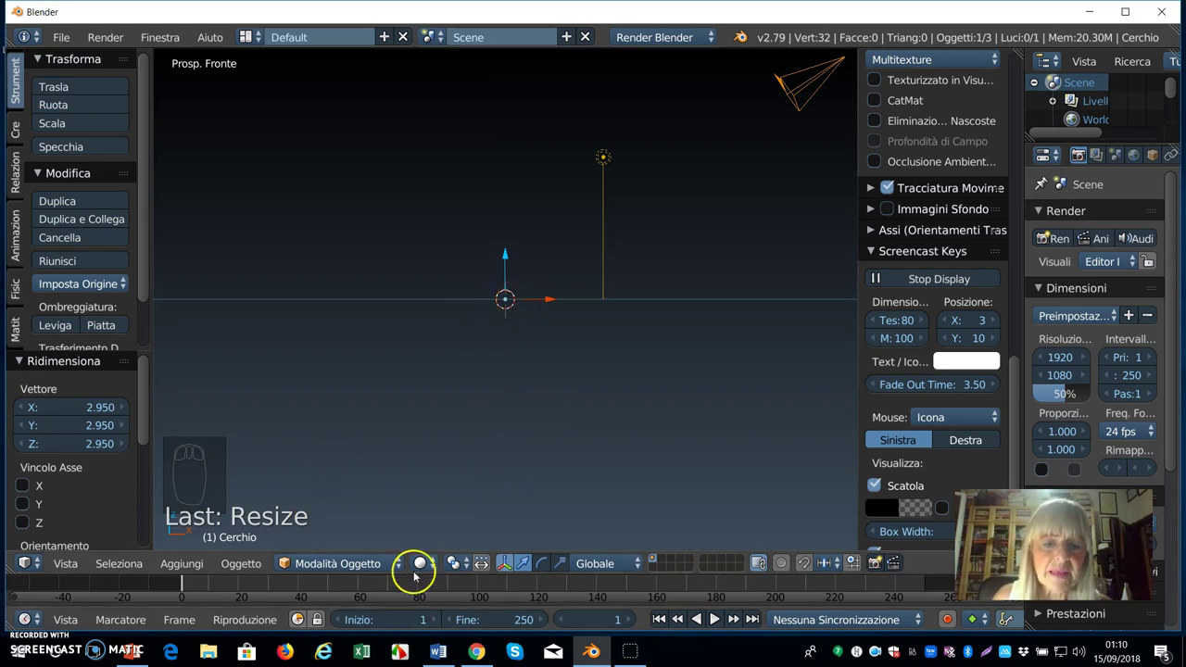
Step: Enter Edit Mode on the circle with its 32 vertices selected
{"action": "left_click_drag", "start_coordinate": [398, 562], "coordinate": [366, 529]}
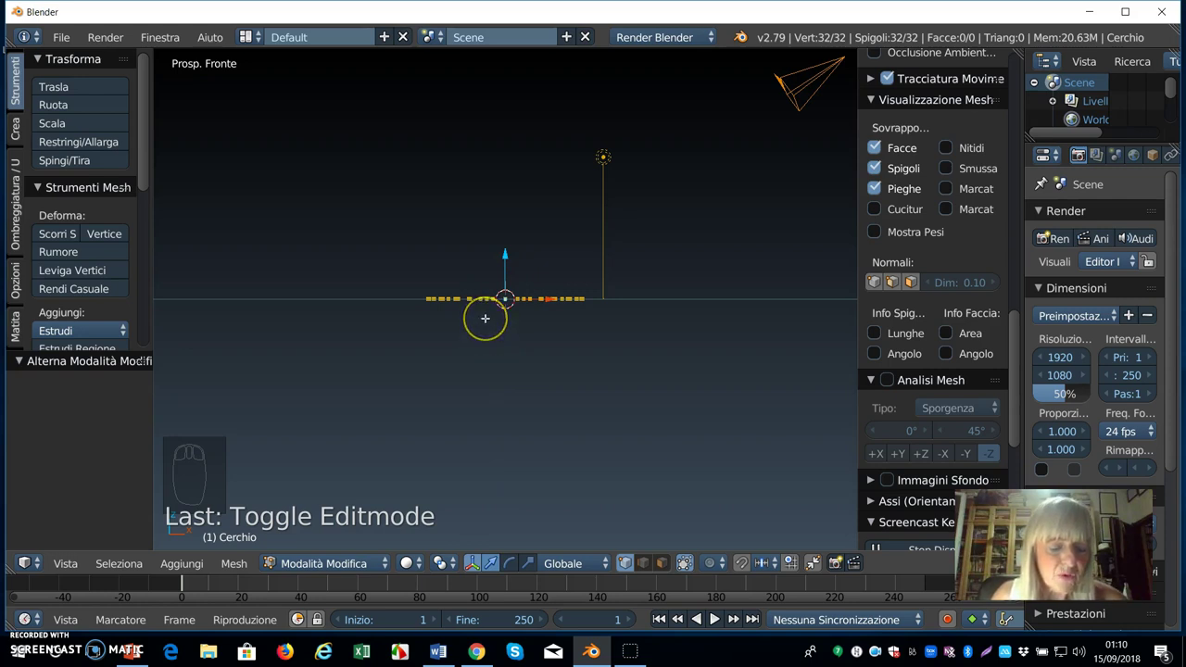
Step: Extrude the circle's ring about 5.2 units up along Z into a 32-face cylinder wall
{"action": "key", "text": "e"}
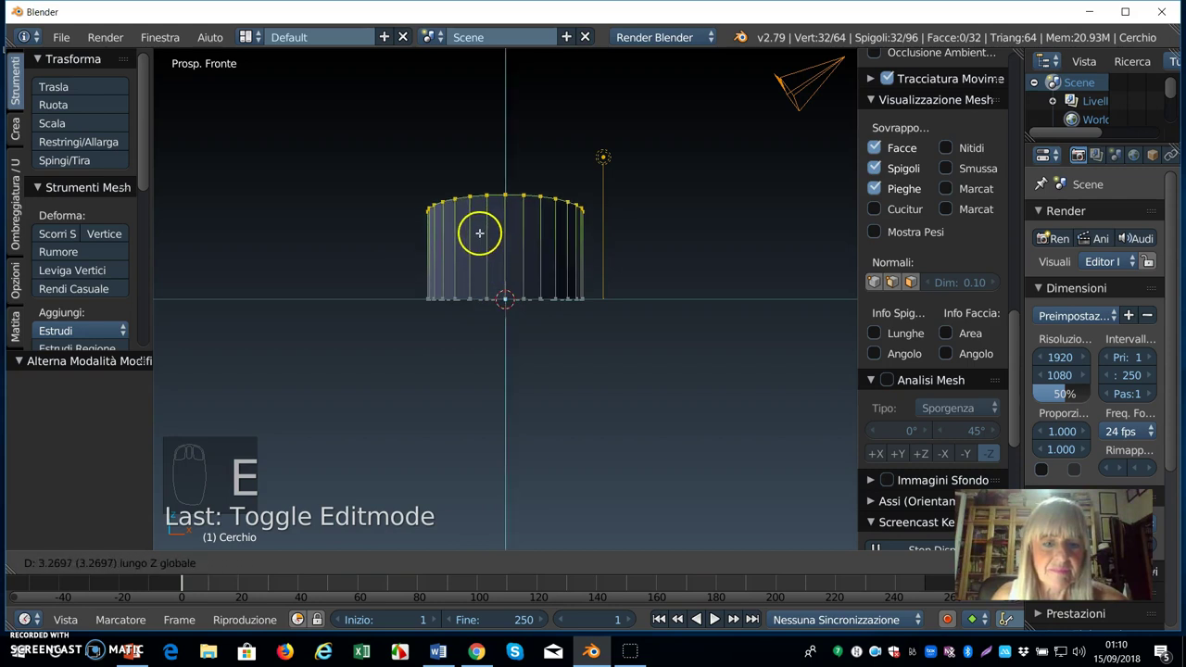